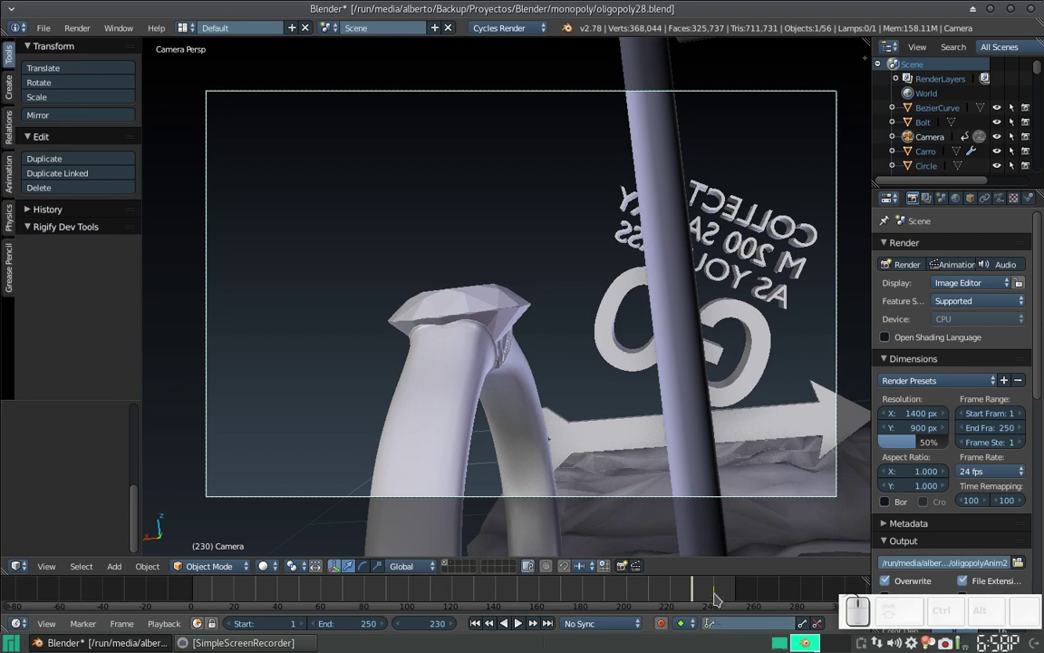
- Clear all six existing keyframes from the selected camera with Alt+I
{"action": "left_click", "coordinate": [714, 598]}
{"action": "key", "text": "Left"}
{"action": "key", "text": "alt+i"}
{"action": "left_click", "coordinate": [687, 294]}
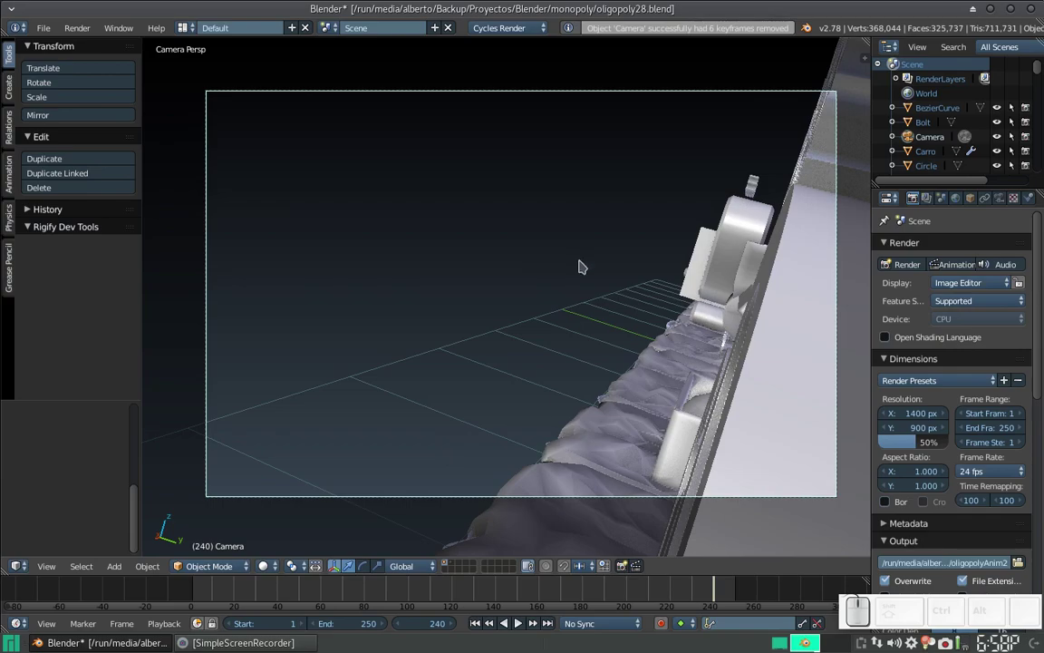
- Leave camera view and orbit to a free view of the Monopoly board
{"action": "scroll", "scroll_direction": "down", "scroll_amount": 3}
{"action": "left_click", "coordinate": [538, 310]}
{"action": "scroll", "scroll_direction": "down", "scroll_amount": 3}
{"action": "left_click_drag", "start_coordinate": [518, 349], "coordinate": [547, 282]}
{"action": "scroll", "scroll_direction": "up", "scroll_amount": 3}
{"action": "left_click", "coordinate": [529, 240]}
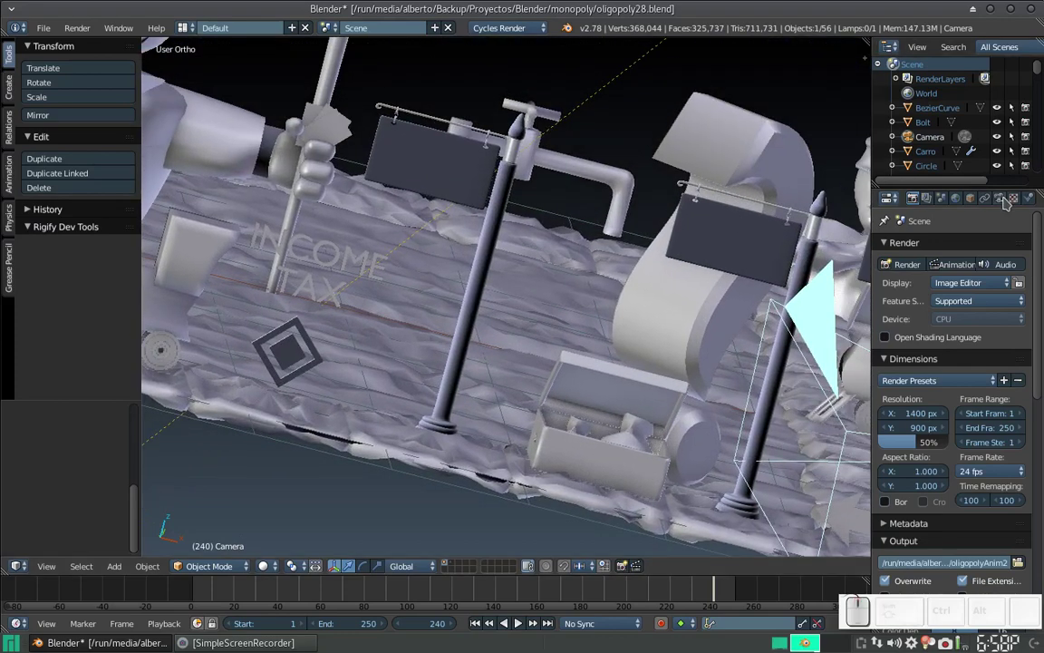
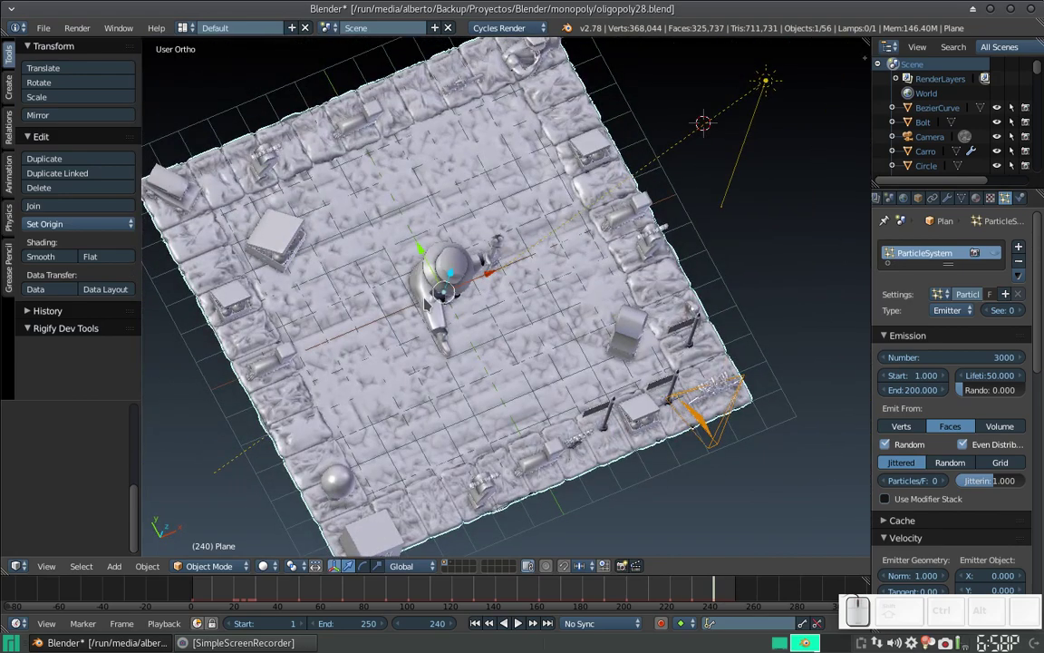
- Select the camera, move it farther from the board along Y, and look through it
{"action": "left_click", "coordinate": [467, 307]}
{"action": "middle_click", "coordinate": [611, 356]}
{"action": "right_click", "coordinate": [705, 420]}
{"action": "right_click", "coordinate": [696, 417]}
{"action": "right_click", "coordinate": [699, 409]}
{"action": "middle_click", "coordinate": [651, 391]}
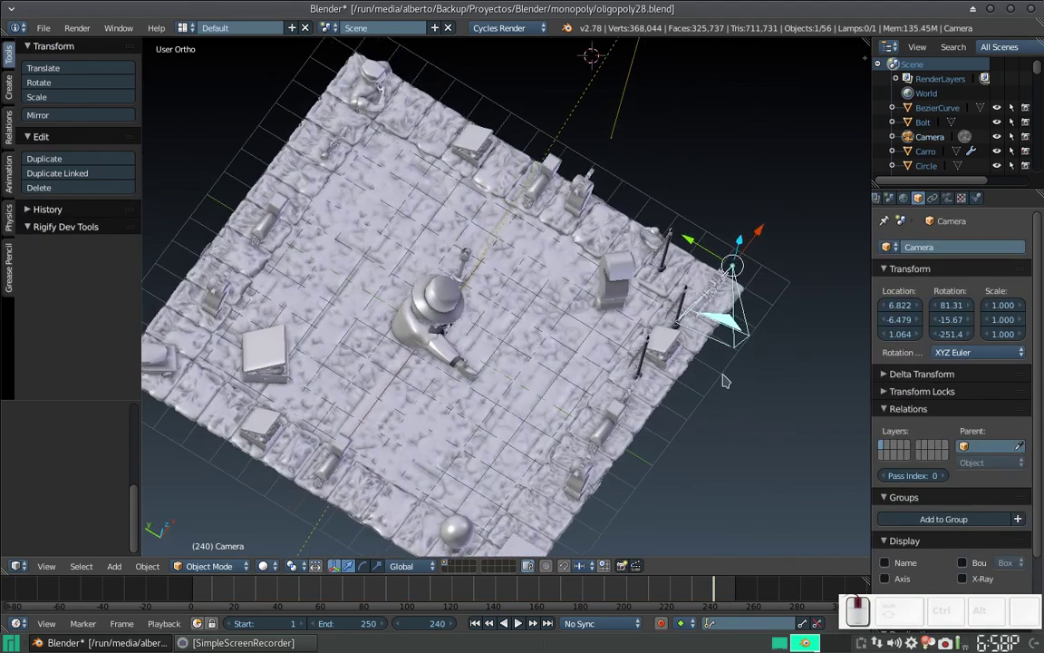
{"action": "left_click_drag", "start_coordinate": [697, 254], "coordinate": [789, 316]}
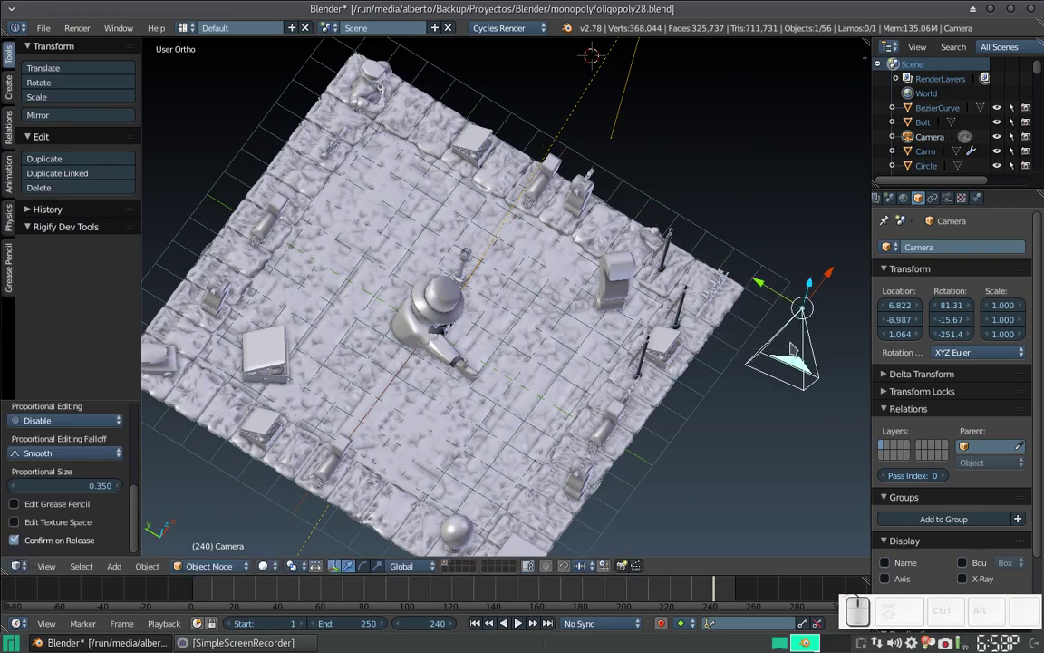
{"action": "key", "text": "KP_0"}
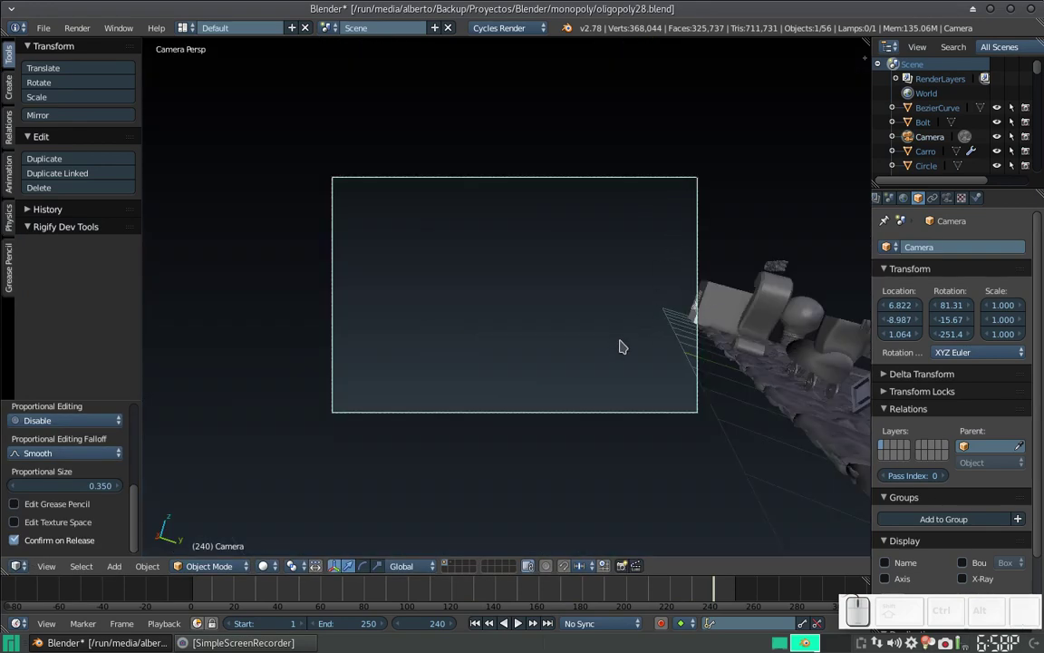
- Rotate the camera about Z so it faces the board's GO corner
{"action": "key", "text": "r"}
{"action": "key", "text": "z"}
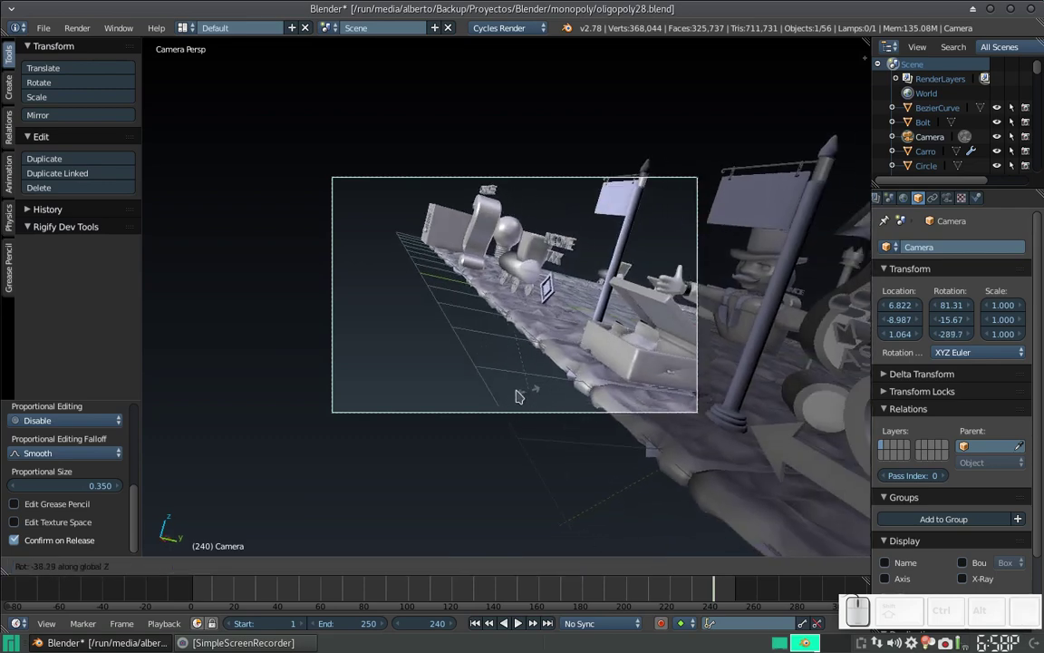
{"action": "left_click", "coordinate": [430, 389]}
{"action": "key", "text": "r"}
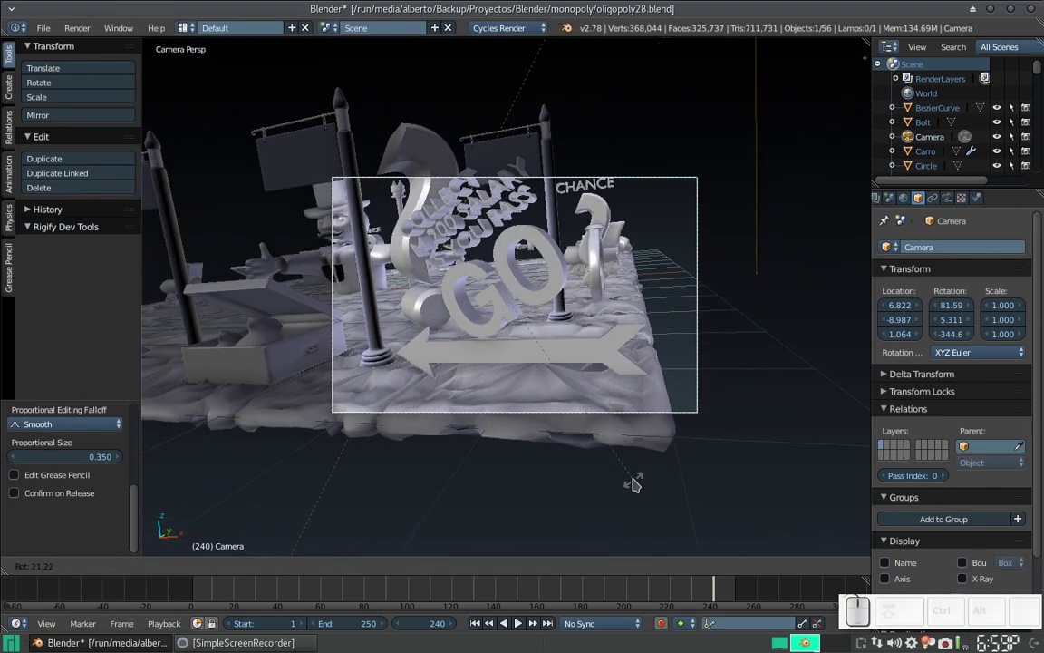
{"action": "left_click", "coordinate": [627, 485]}
- Leave camera view and centre the 3D cursor at the scene origin with Shift+C
{"action": "key", "text": "g"}
{"action": "middle_click", "coordinate": [611, 370]}
{"action": "left_click", "coordinate": [602, 400]}
{"action": "middle_click", "coordinate": [464, 300]}
{"action": "scroll", "scroll_direction": "down", "scroll_amount": 3}
{"action": "middle_click", "coordinate": [357, 317]}
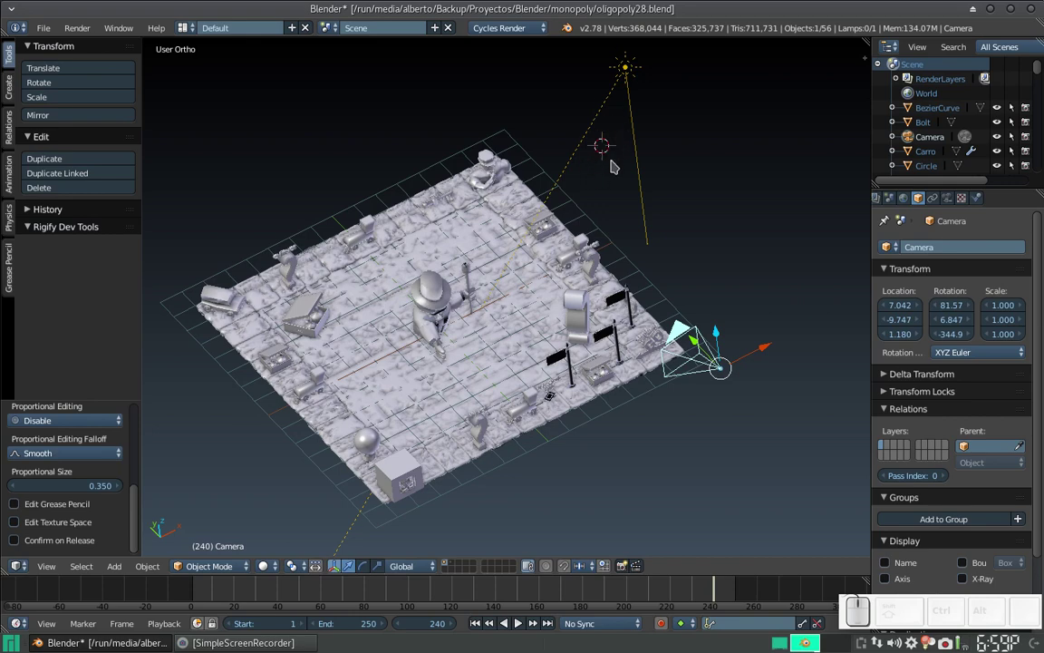
{"action": "key", "text": "shift+c"}
{"action": "scroll", "scroll_direction": "up", "scroll_amount": 3}
{"action": "middle_click", "coordinate": [443, 327]}
- Add a Plain Axes Empty at the board's centre and begin scaling it up
{"action": "key", "text": "shift+a"}
{"action": "left_click", "coordinate": [565, 274]}
{"action": "scroll", "scroll_direction": "down", "scroll_amount": 3}
{"action": "left_click", "coordinate": [500, 305]}
{"action": "middle_click", "coordinate": [468, 256]}
{"action": "key", "text": "s"}
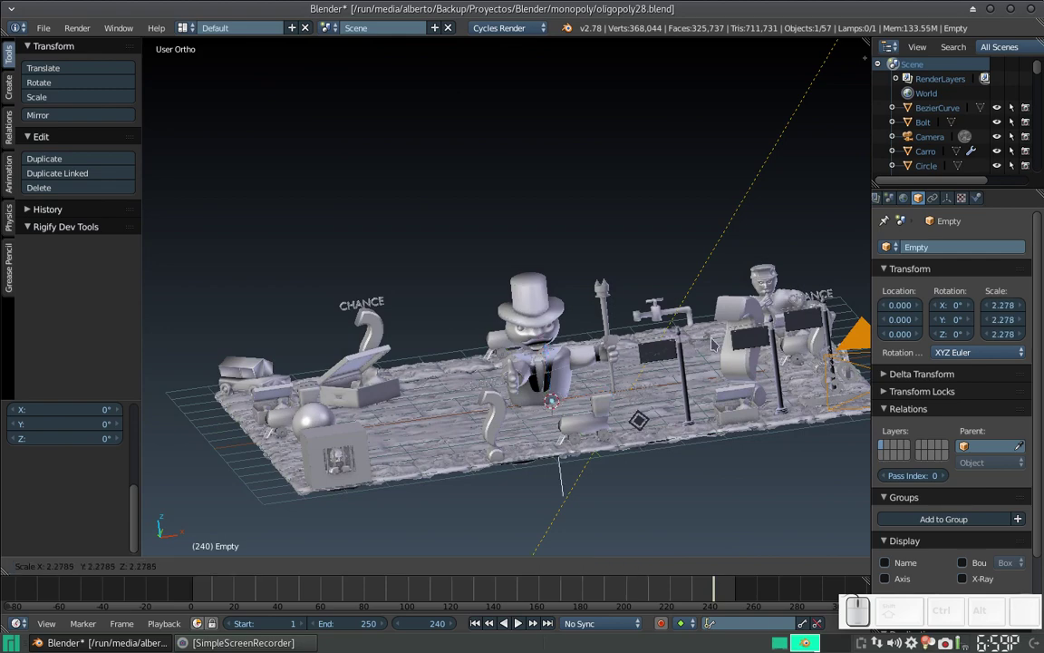
- Scale the central Empty up to about 3.9 so it spans the board
{"action": "left_click", "coordinate": [811, 354]}
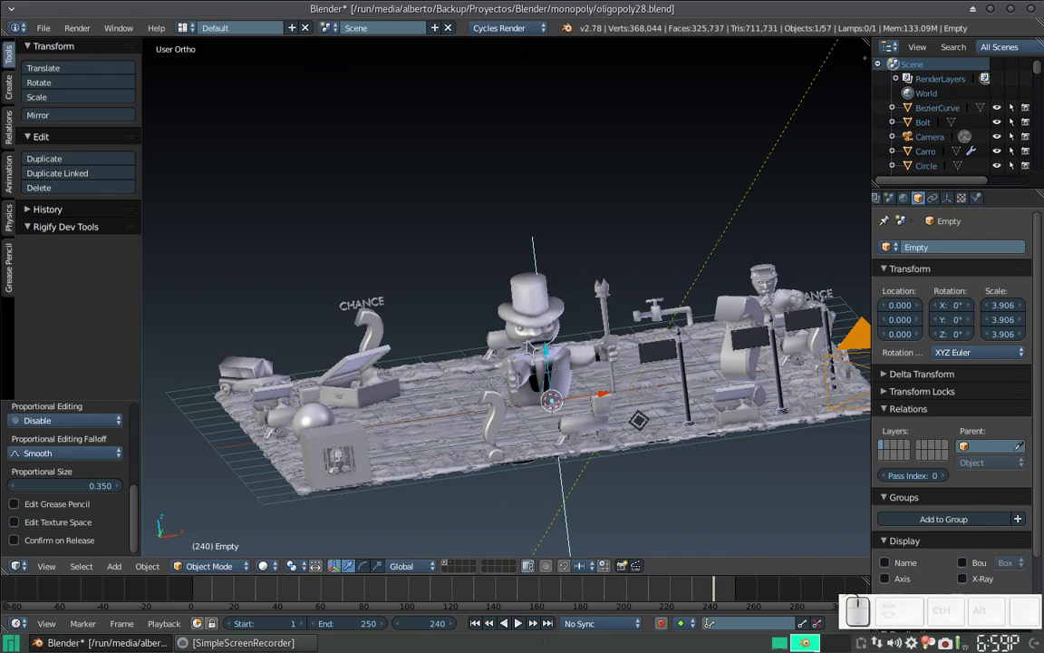
{"action": "left_click", "coordinate": [536, 359]}
{"action": "scroll", "scroll_direction": "down", "scroll_amount": 3}
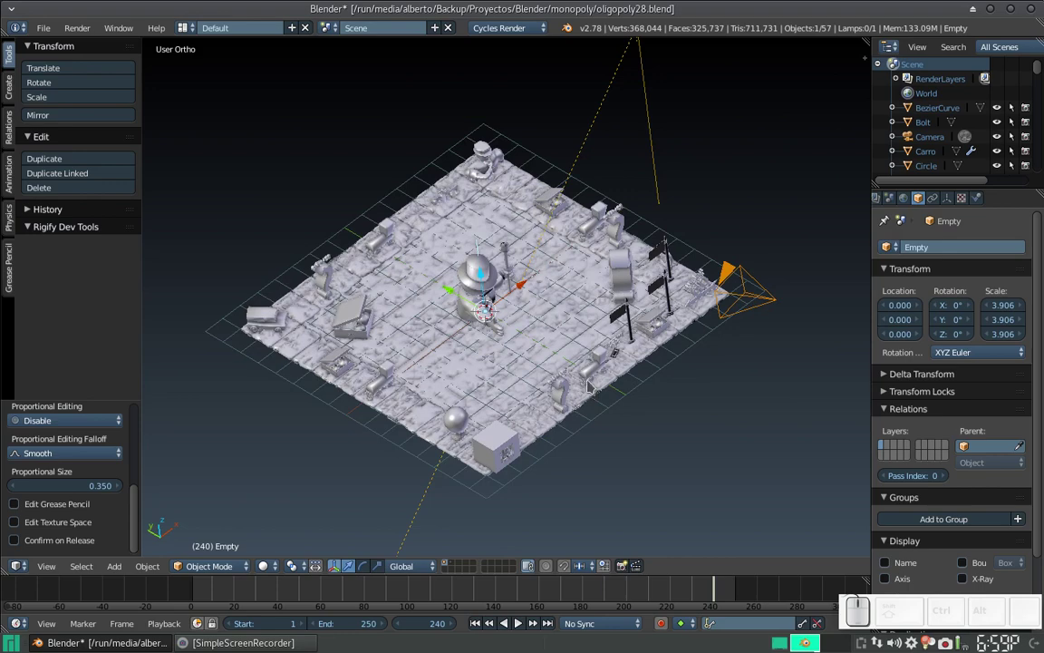
{"action": "scroll", "scroll_direction": "up", "scroll_amount": 3}
{"action": "left_click_drag", "start_coordinate": [596, 258], "coordinate": [361, 238]}
{"action": "middle_click", "coordinate": [362, 238]}
- Parent the camera to the Empty using Ctrl+P > Object
{"action": "right_click", "coordinate": [711, 302]}
{"action": "right_click", "coordinate": [302, 256]}
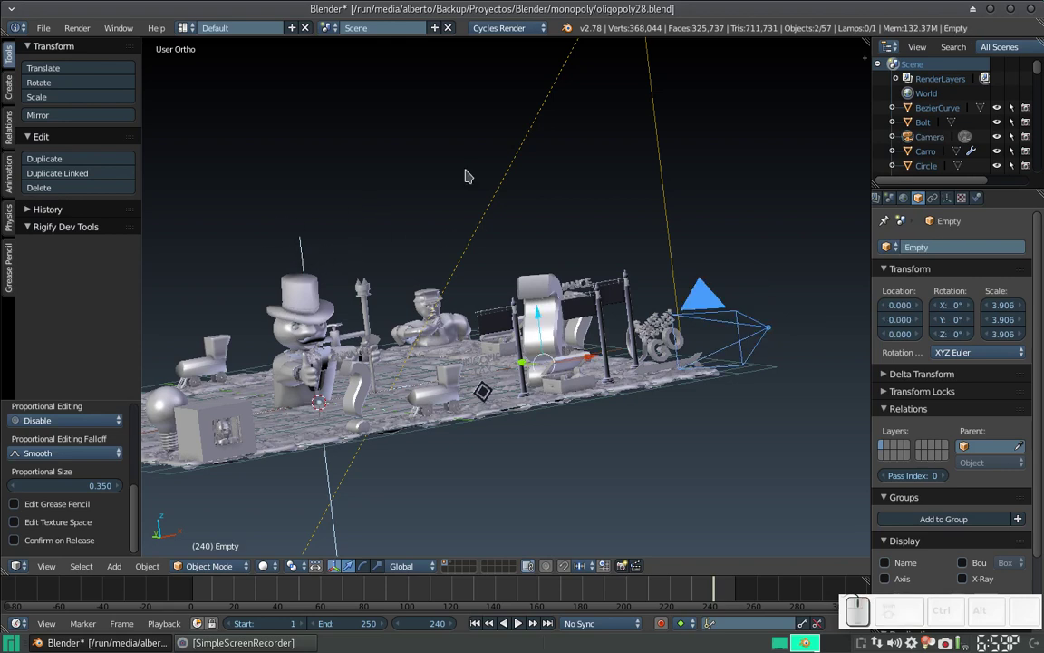
{"action": "key", "text": "ctrl+p"}
{"action": "left_click", "coordinate": [466, 176]}
{"action": "scroll", "scroll_direction": "down", "scroll_amount": 3}
{"action": "middle_click", "coordinate": [382, 211]}
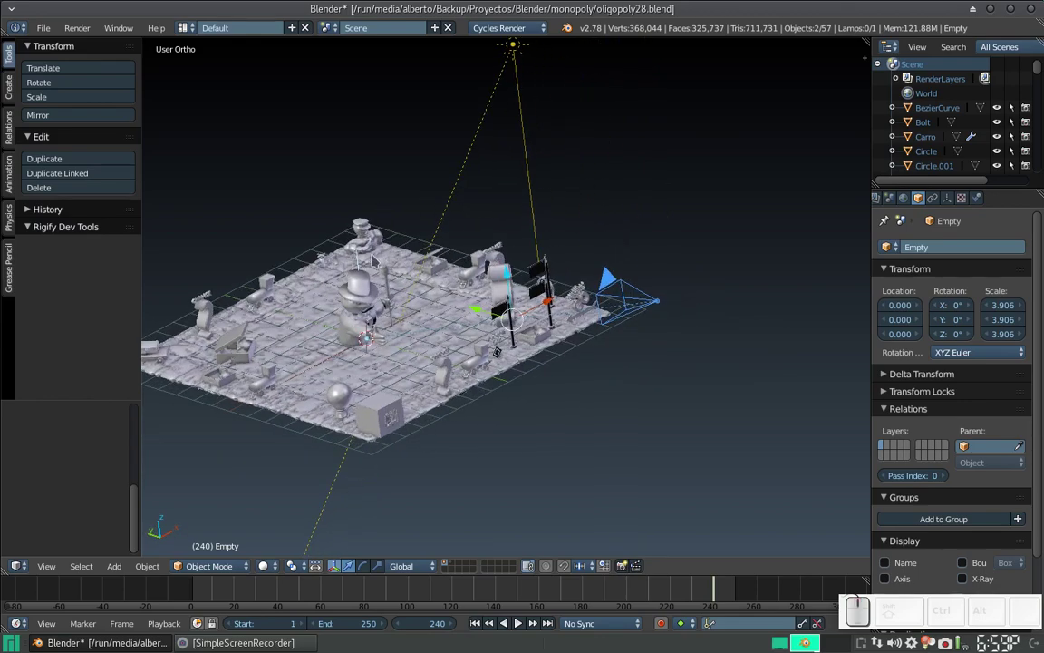
- Test-rotate the selected Empty about Z to see the camera swing, then cancel the turn
{"action": "left_click", "coordinate": [350, 255]}
{"action": "right_click", "coordinate": [376, 273]}
{"action": "left_click_drag", "start_coordinate": [365, 242], "coordinate": [464, 247]}
{"action": "scroll", "scroll_direction": "down", "scroll_amount": 3}
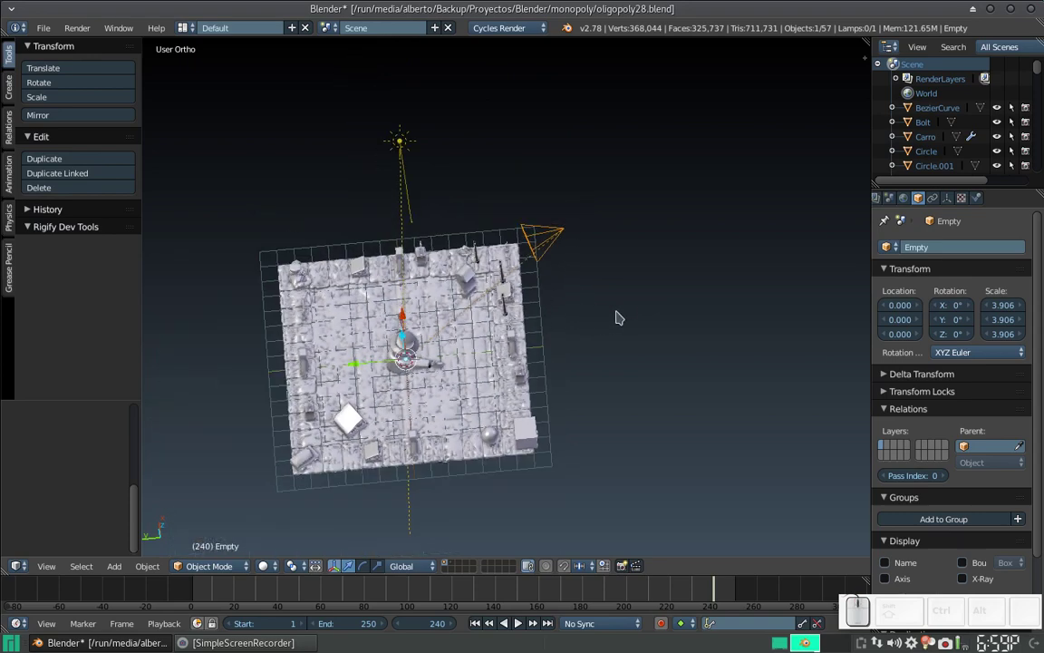
{"action": "key", "text": "r"}
{"action": "key", "text": "z"}
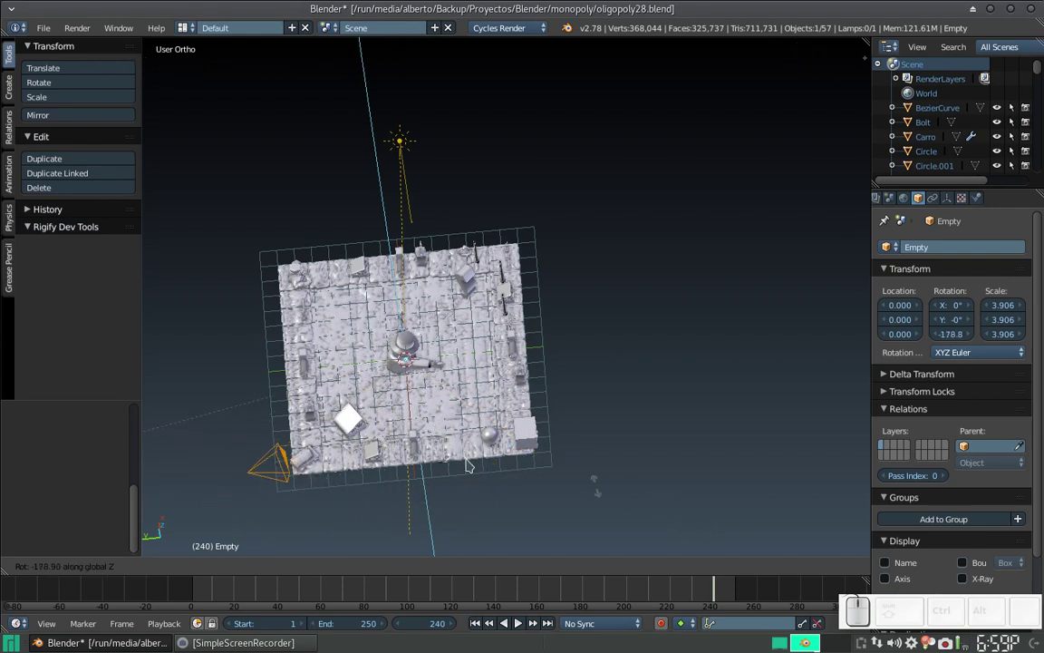
{"action": "key", "text": "Escape"}
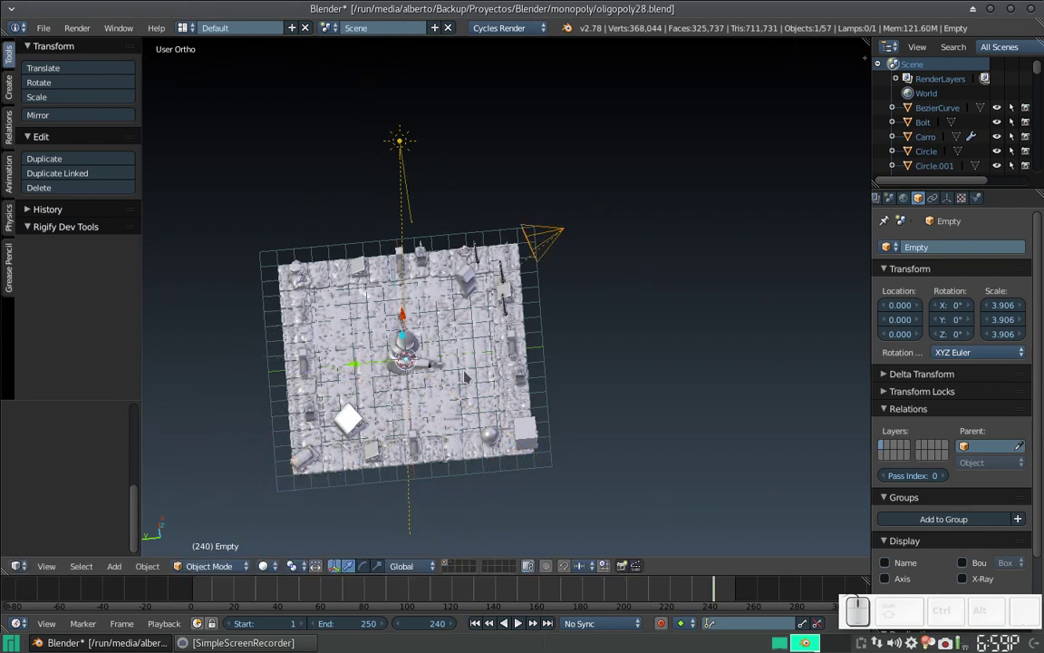
- Tilt to a low view of the board and return the timeline to frame 1 with the Empty selected
{"action": "middle_click", "coordinate": [466, 379]}
{"action": "scroll", "scroll_direction": "up", "scroll_amount": 3}
{"action": "left_click_drag", "start_coordinate": [353, 305], "coordinate": [541, 257]}
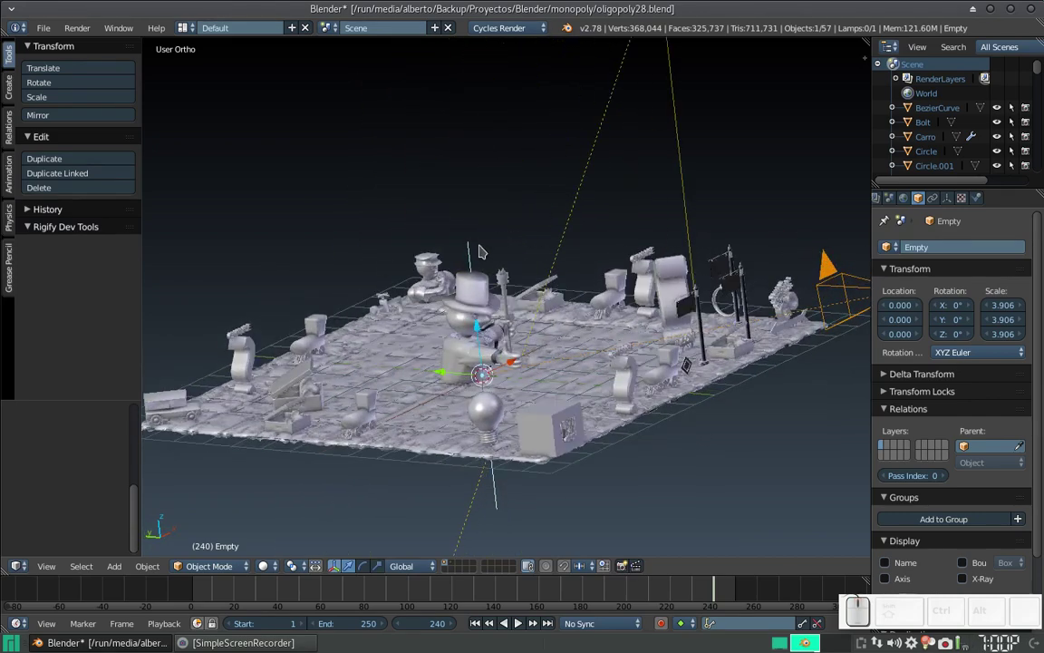
{"action": "right_click", "coordinate": [468, 257]}
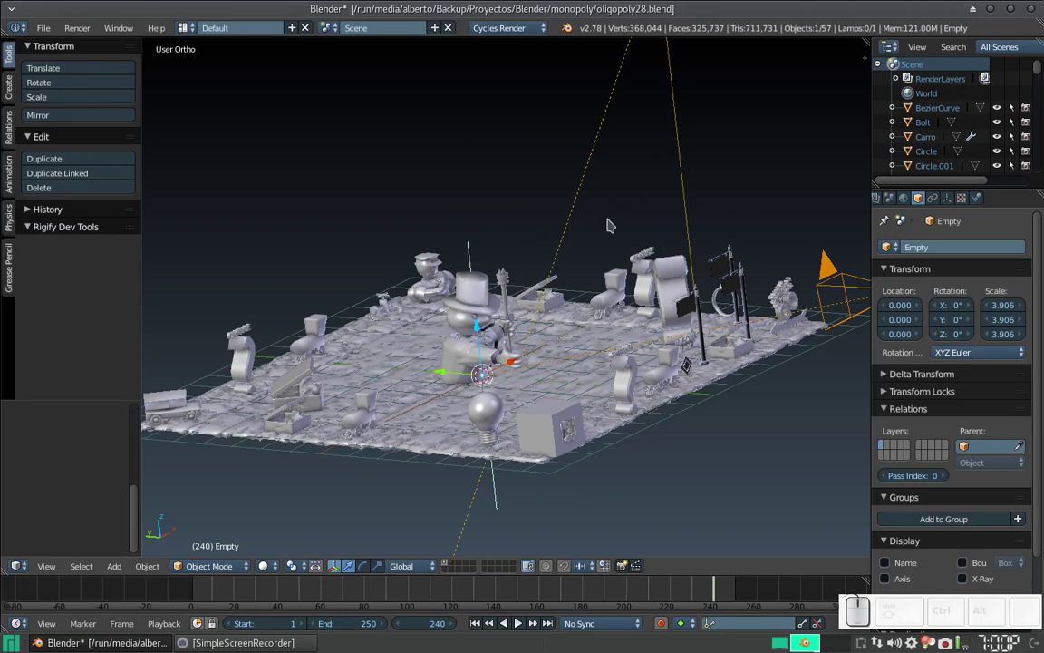
{"action": "left_click", "coordinate": [472, 627]}
{"action": "right_click", "coordinate": [469, 259]}
- Insert a Rotation keyframe on the Empty at frame 1 and scrub the playhead to frame 120
{"action": "key", "text": "i"}
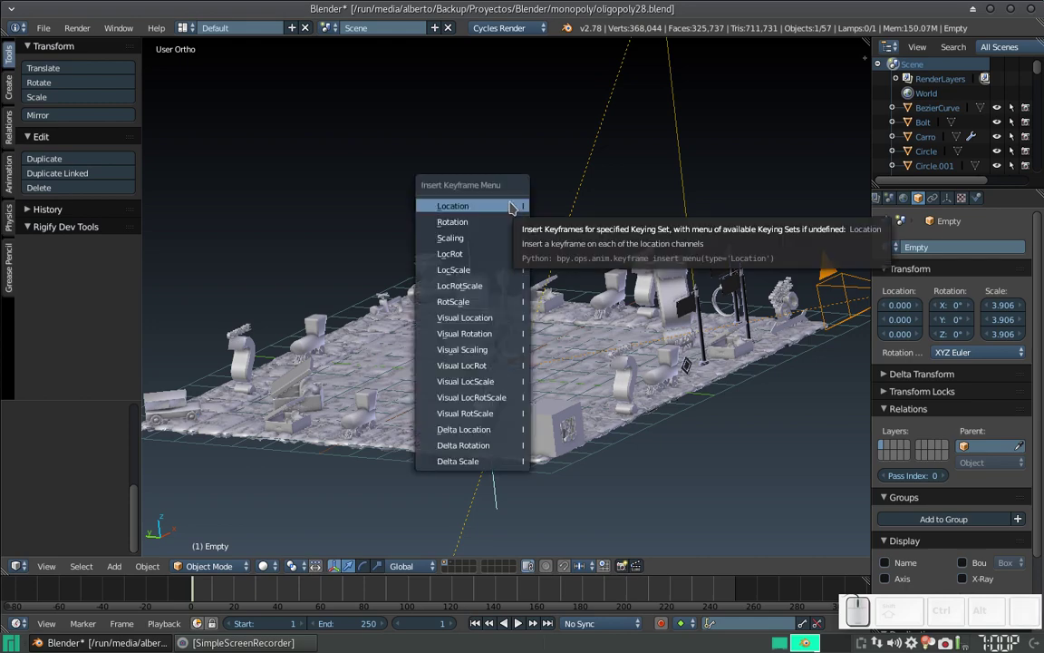
{"action": "left_click", "coordinate": [500, 221]}
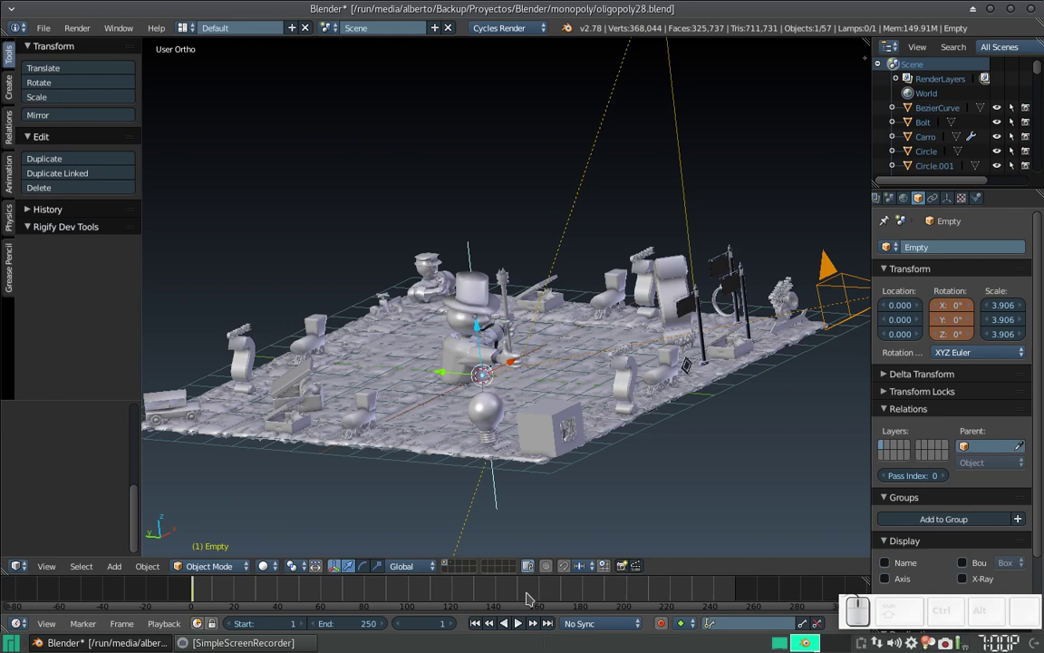
{"action": "left_click_drag", "start_coordinate": [455, 599], "coordinate": [472, 529]}
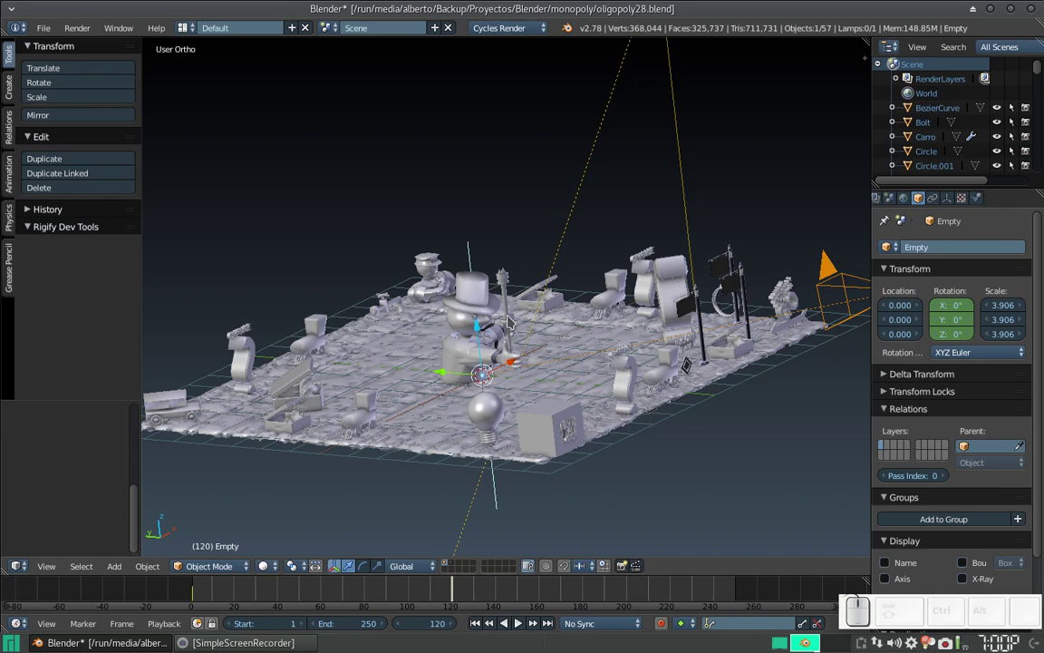
{"action": "left_click_drag", "start_coordinate": [501, 256], "coordinate": [536, 330]}
{"action": "left_click_drag", "start_coordinate": [525, 317], "coordinate": [468, 256]}
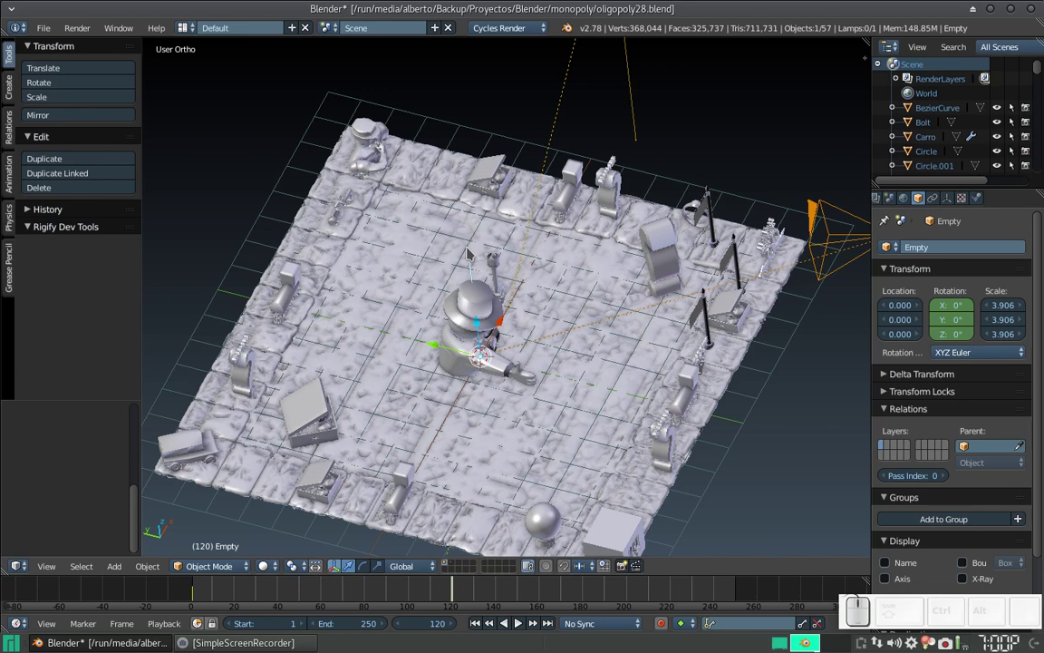
- Rotate the Empty 180° about Z, keyframe its rotation at frame 120, and jump to frame 250
{"action": "key", "text": "r"}
{"action": "key", "text": "z"}
{"action": "key", "text": "KP_1"}
{"action": "key", "text": "KP_8"}
{"action": "key", "text": "KP_0"}
{"action": "key", "text": "KP_Enter"}
{"action": "scroll", "scroll_direction": "down", "scroll_amount": 3}
{"action": "key", "text": "i"}
{"action": "left_click", "coordinate": [590, 231]}
{"action": "left_click", "coordinate": [735, 601]}
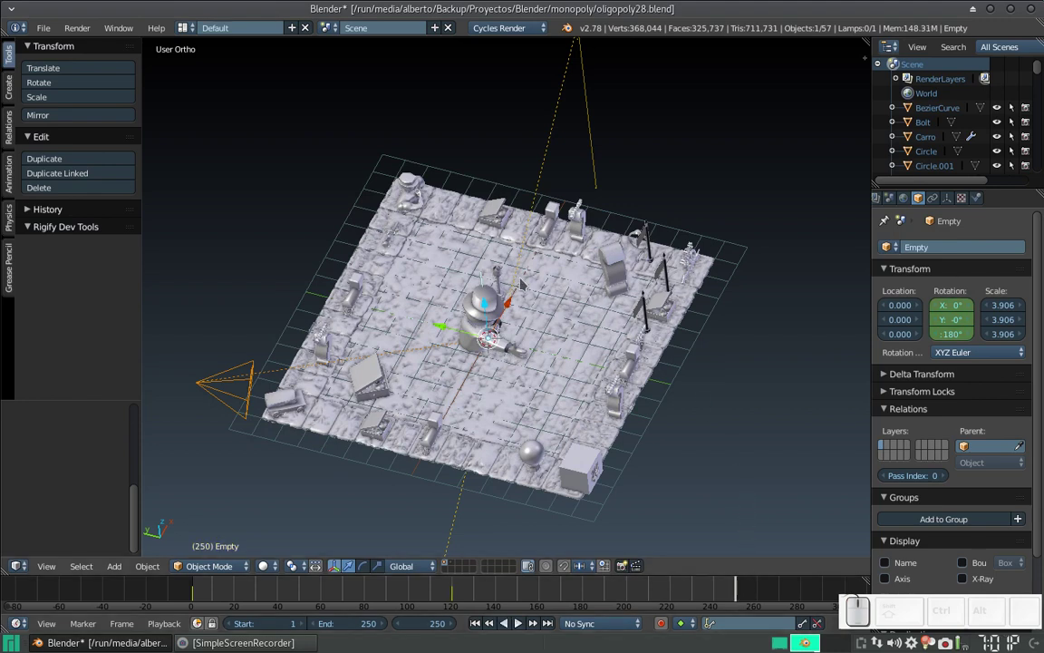
- Rotate the Empty another 180° about Z so it completes a full 360° turn at frame 250
{"action": "key", "text": "r"}
{"action": "key", "text": "z"}
{"action": "key", "text": "KP_1"}
{"action": "key", "text": "KP_8"}
{"action": "key", "text": "KP_0"}
{"action": "key", "text": "KP_Enter"}
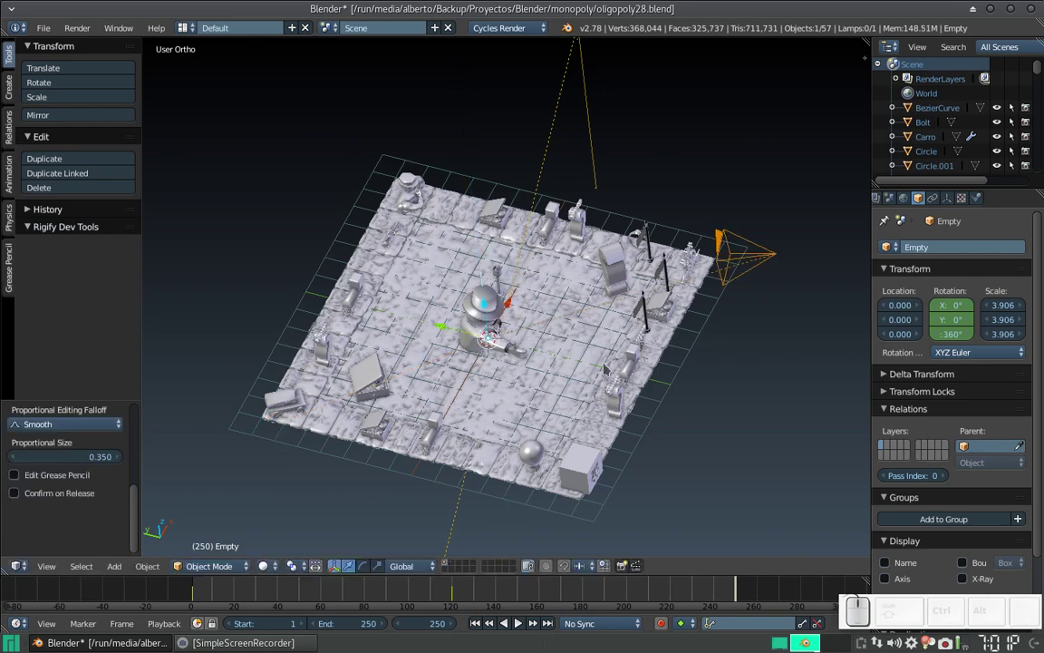
- Keyframe the Empty's rotation at frame 250, play the orbit with Alt+A, and watch through the camera
{"action": "key", "text": "i"}
{"action": "left_click", "coordinate": [710, 261]}
{"action": "key", "text": "alt+a"}
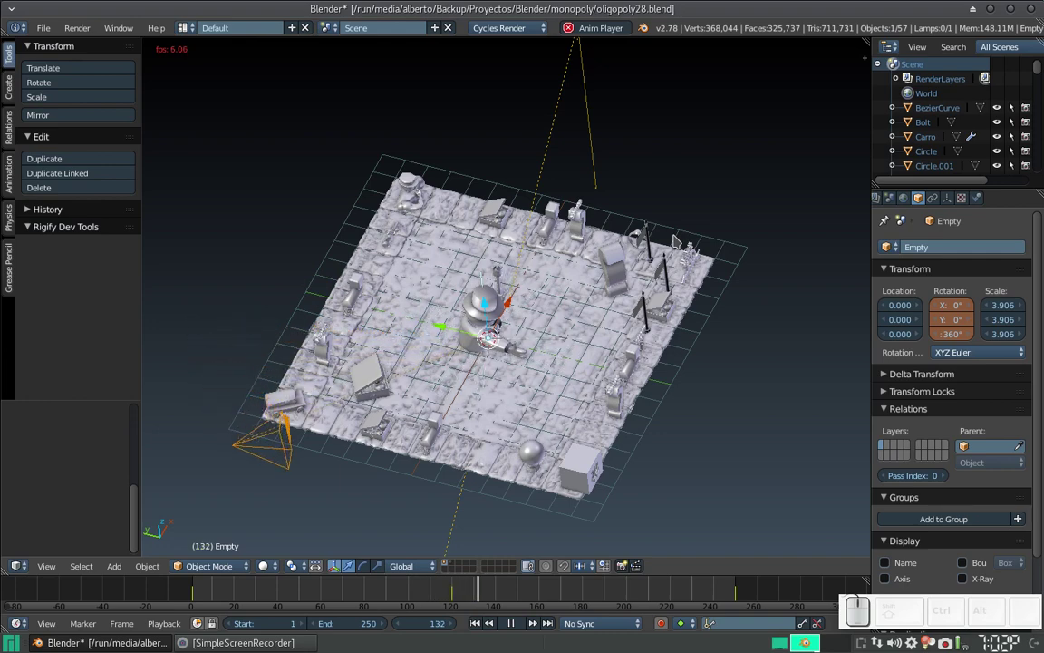
{"action": "key", "text": "KP_0"}
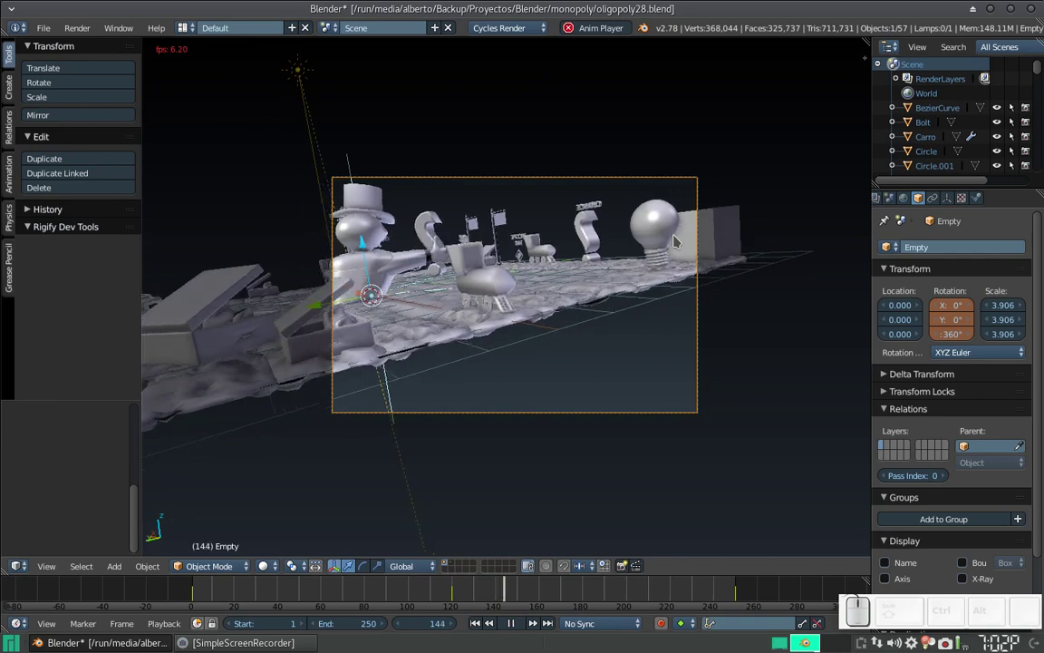